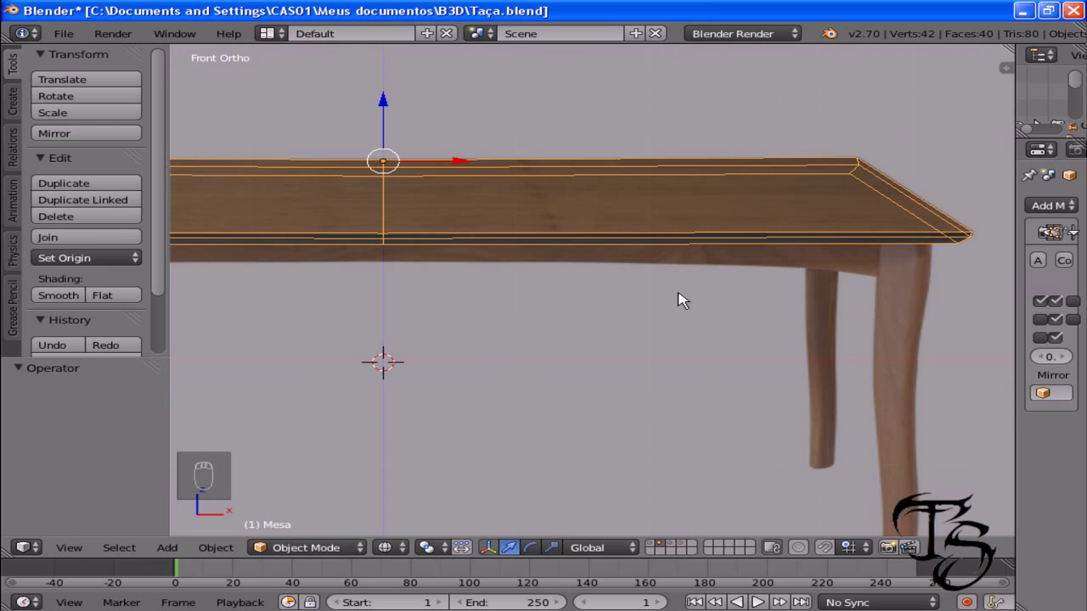
- Enter Edit Mode on the tabletop mesh to select its bottom front edge
{"action": "key", "text": "Tab"}
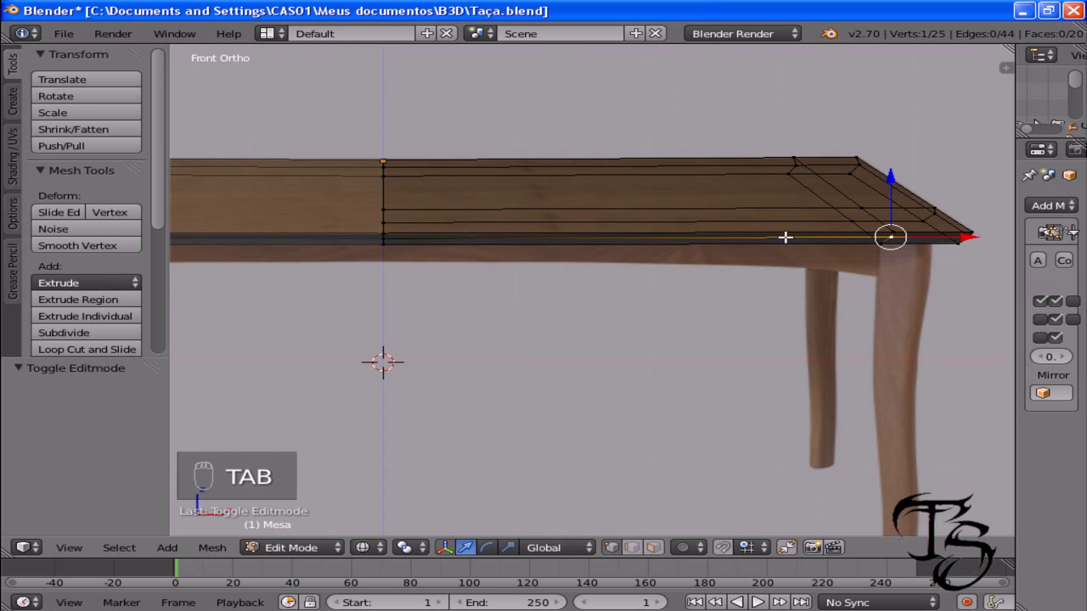
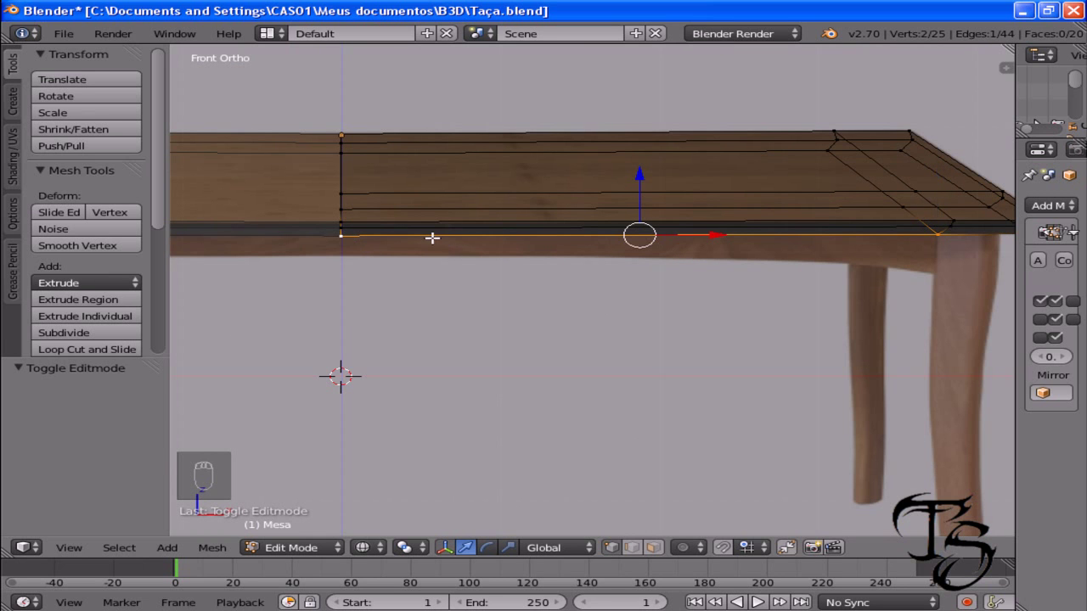
- Extrude the bottom front edge down along Z and subdivide the new lower edge
{"action": "key", "text": "e"}
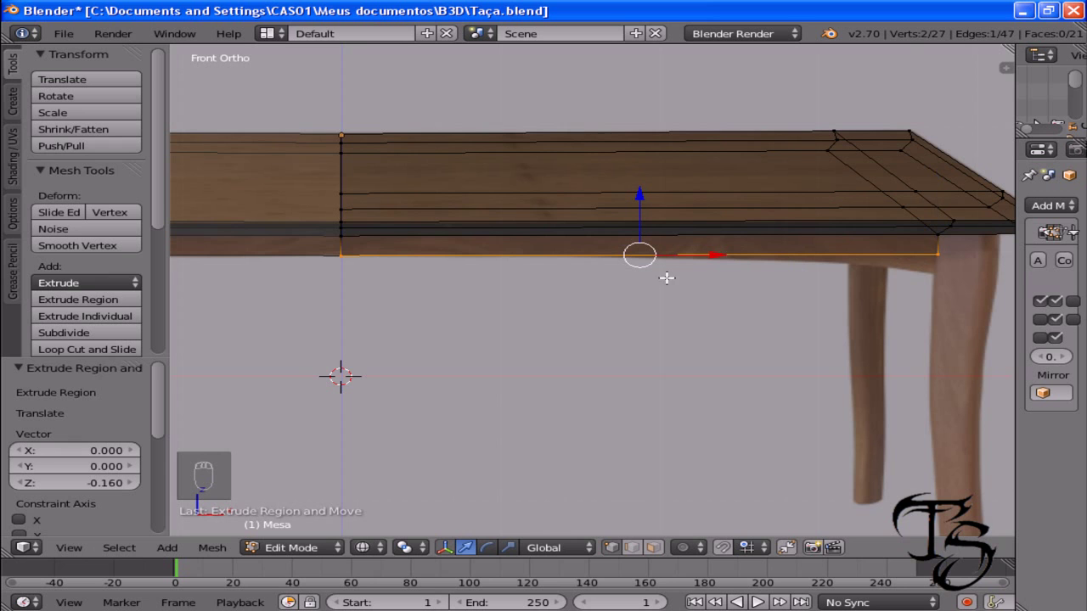
{"action": "key", "text": "w"}
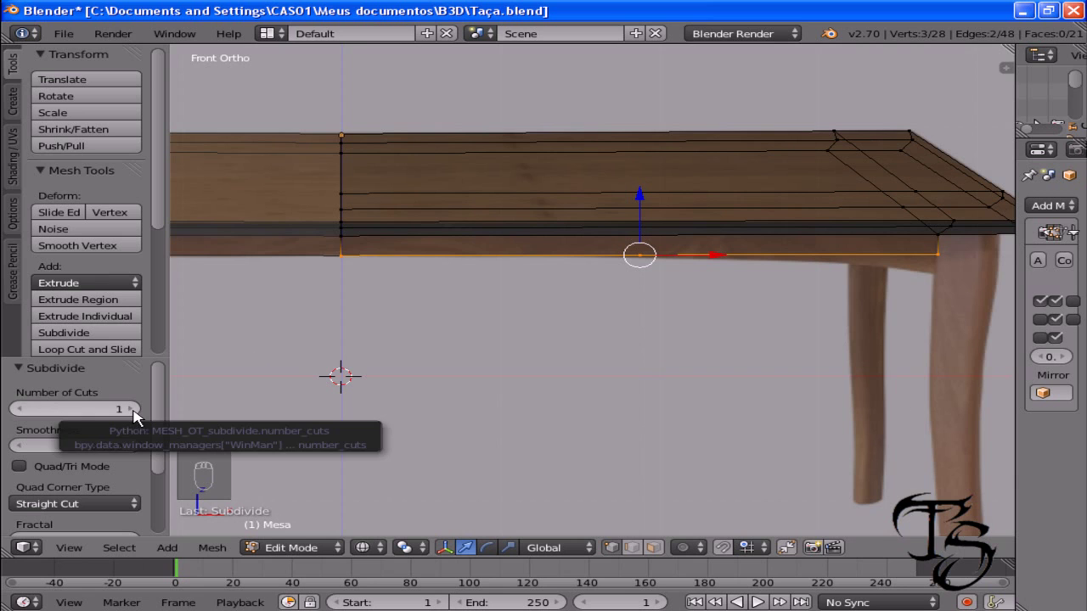
- Raise the Subdivide Number of Cuts to 5, giving six segments along the skirt's lower edge
{"action": "left_click_drag", "start_coordinate": [138, 416], "coordinate": [143, 418]}
{"action": "left_click_drag", "start_coordinate": [142, 418], "coordinate": [143, 419]}
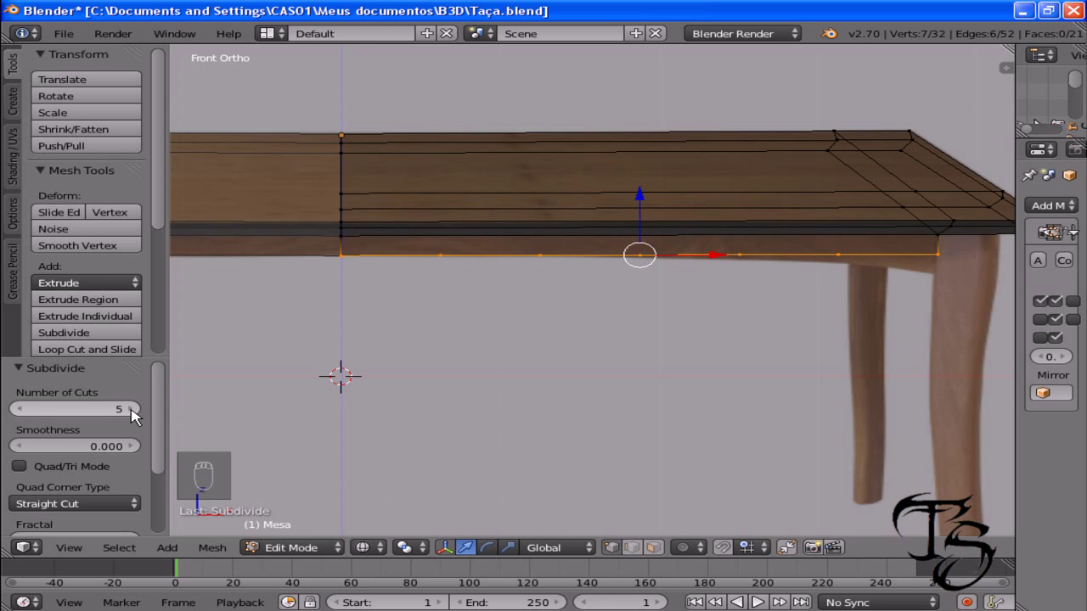
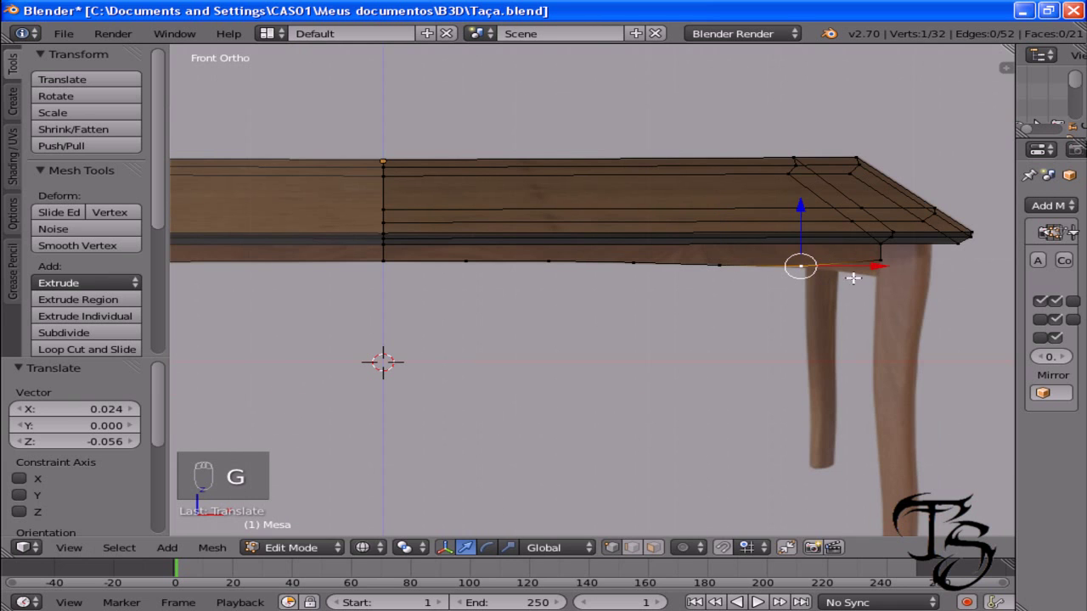
- Move the lower-edge vertices onto the photo's curve, subdivide near the leg and shift the new vertex
{"action": "left_click_drag", "start_coordinate": [883, 256], "coordinate": [873, 287]}
{"action": "left_click", "coordinate": [873, 287]}
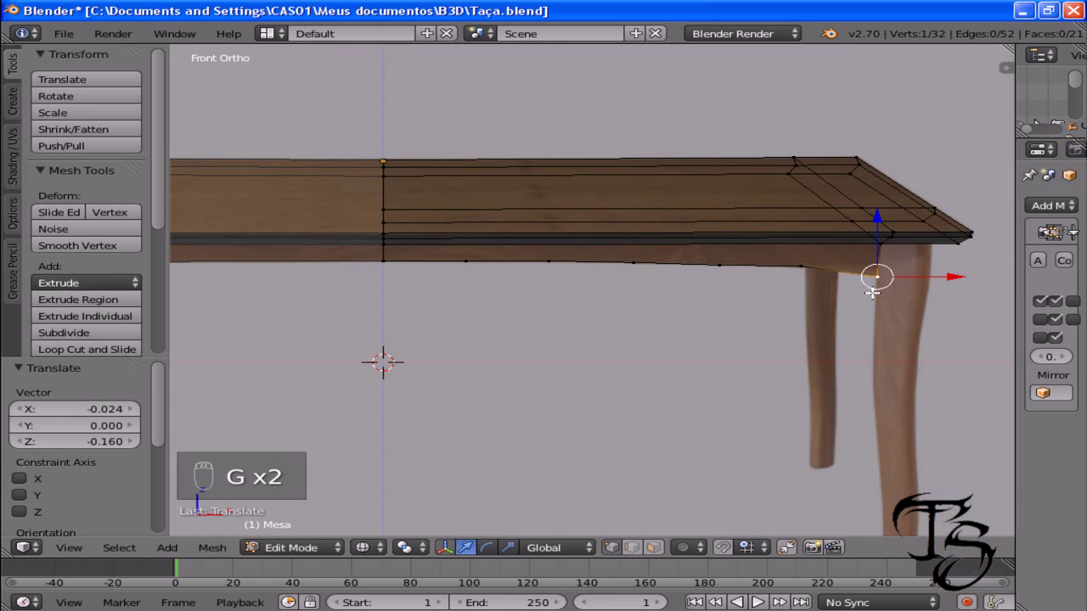
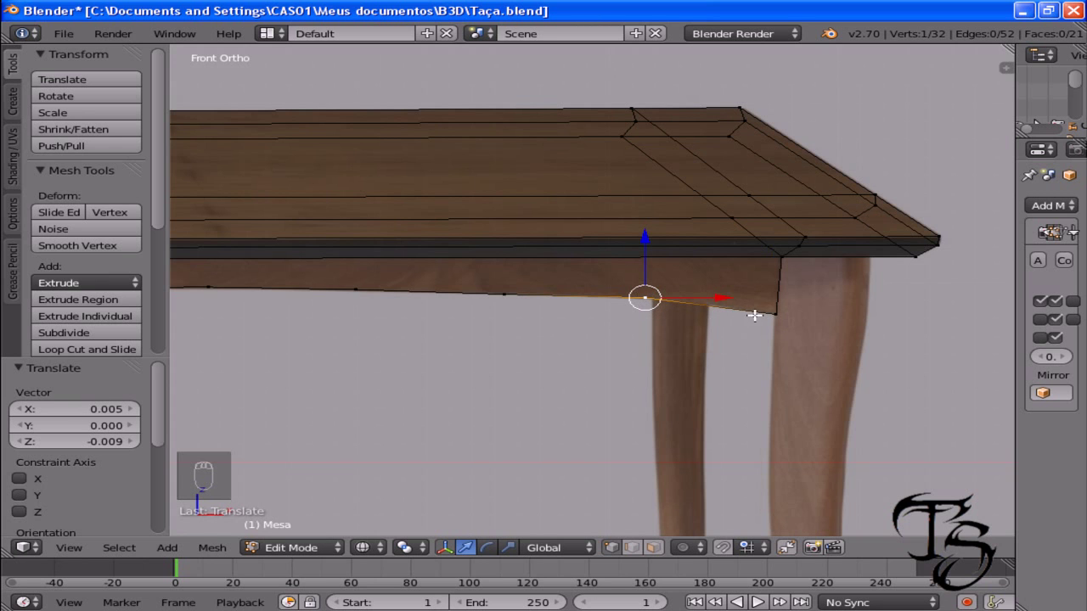
{"action": "left_click_drag", "start_coordinate": [770, 312], "coordinate": [642, 330]}
{"action": "key", "text": "w"}
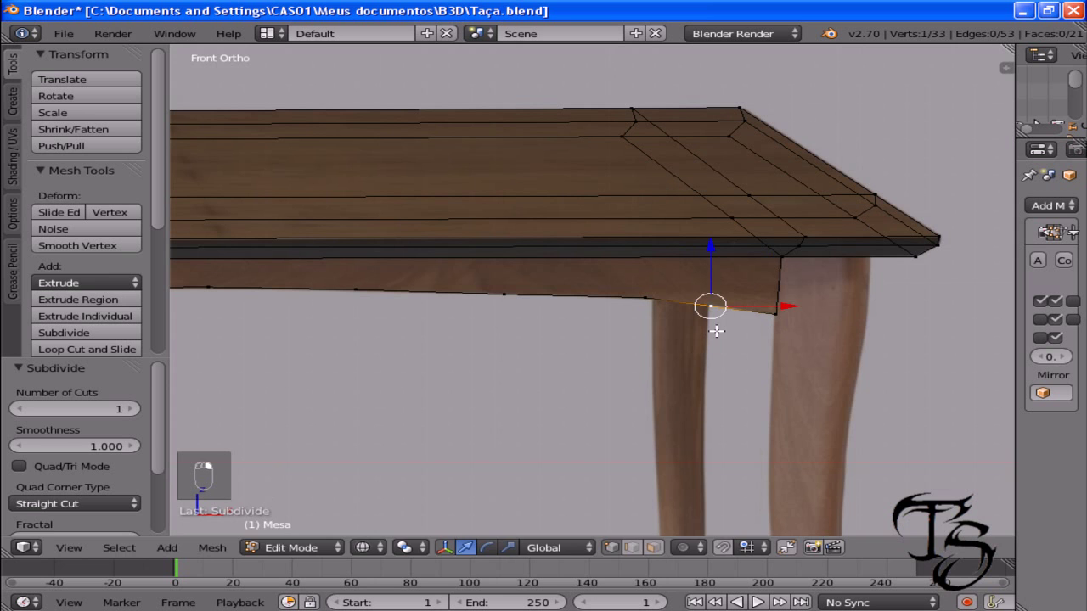
{"action": "key", "text": "g"}
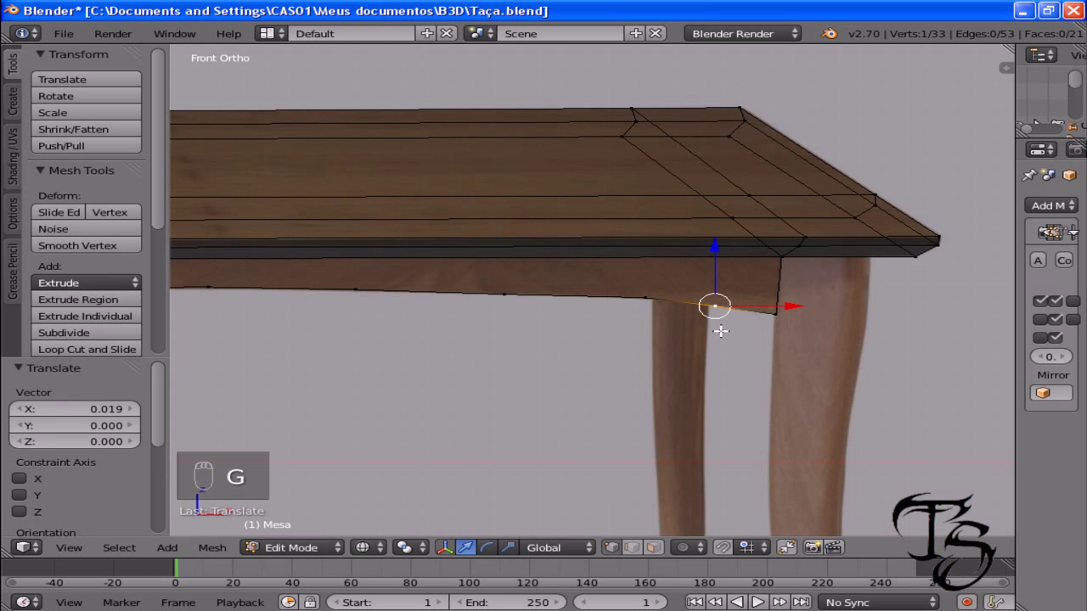
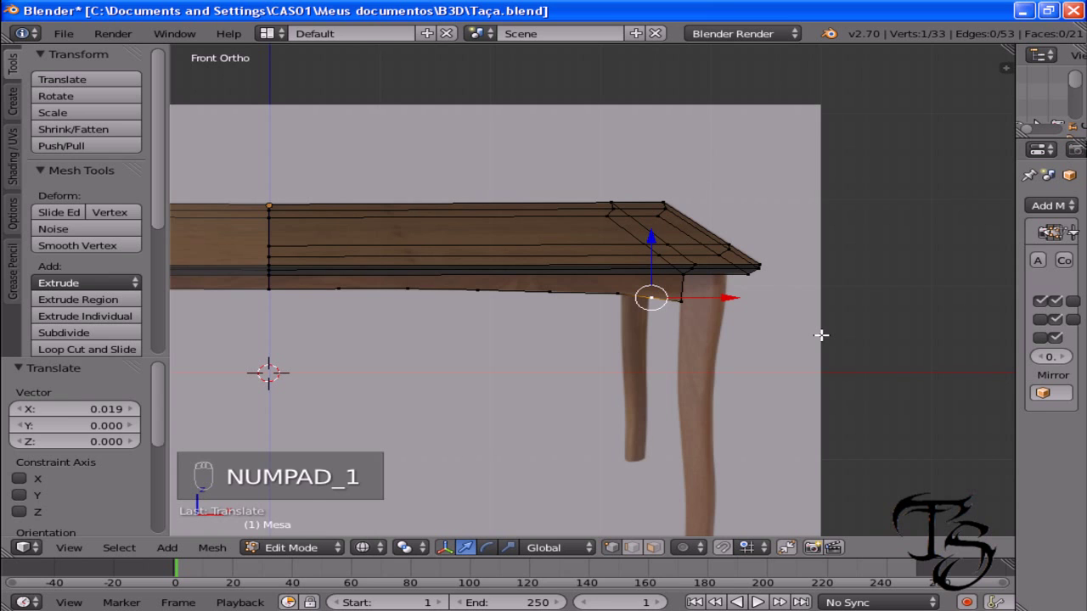
- Undo the curved skirt attempt, then select the front and back bottom edges in front view
{"action": "key", "text": "ctrl+z"}
{"action": "key", "text": "ctrl+z"}
{"action": "key", "text": "ctrl+z"}
{"action": "key", "text": "ctrl+z"}
{"action": "left_click_drag", "start_coordinate": [287, 474], "coordinate": [457, 380]}
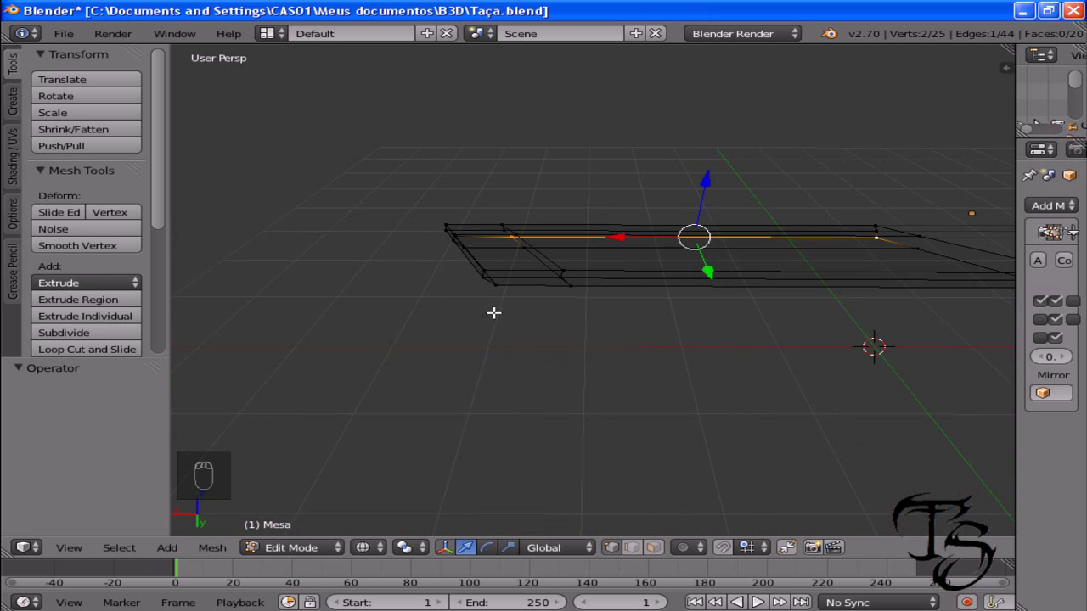
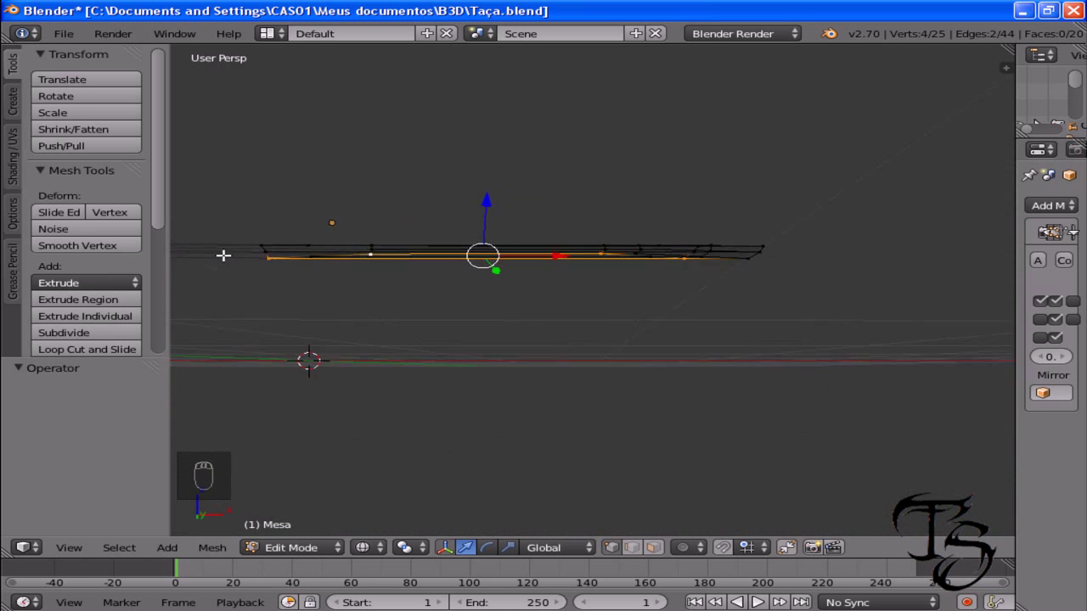
{"action": "key", "text": "KP_1"}
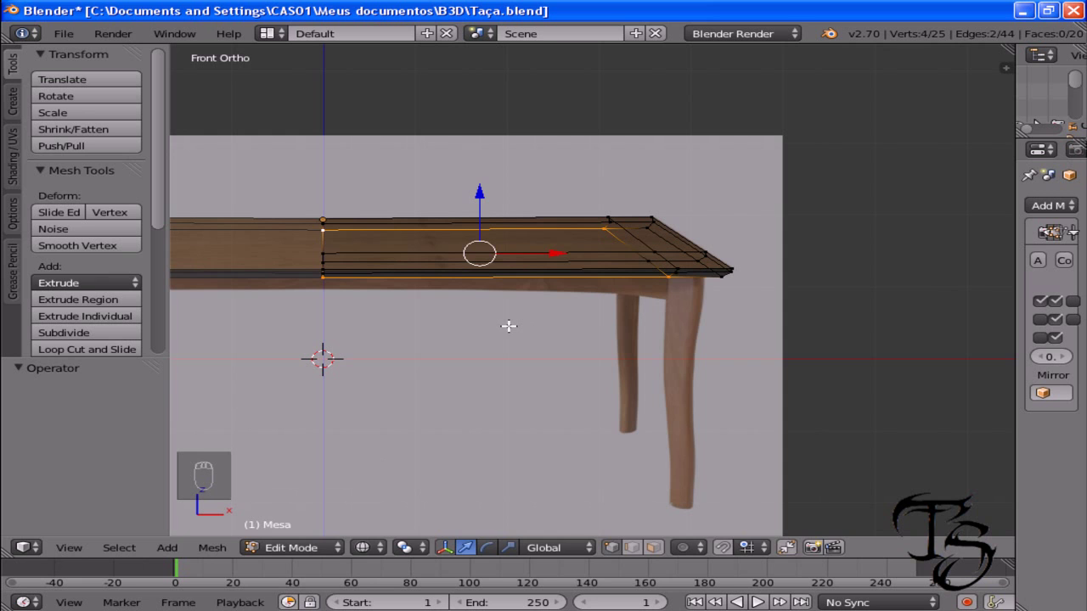
- Extrude the front and back bottom edges down along Z into two skirt strips and check them from an angle
{"action": "key", "text": "e"}
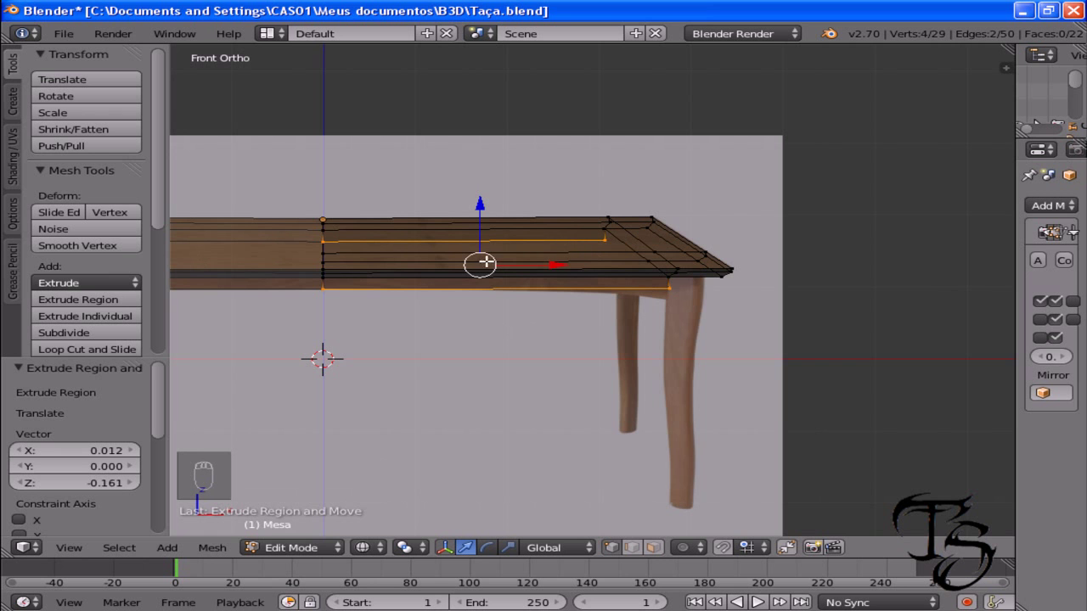
{"action": "left_click_drag", "start_coordinate": [619, 306], "coordinate": [393, 300]}
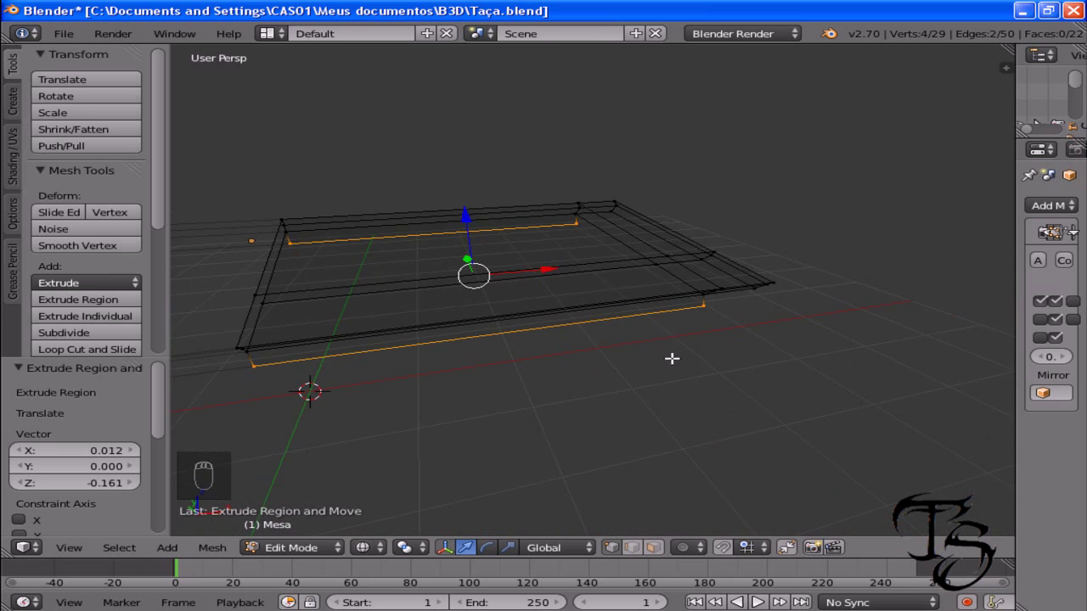
{"action": "key", "text": "KP_1"}
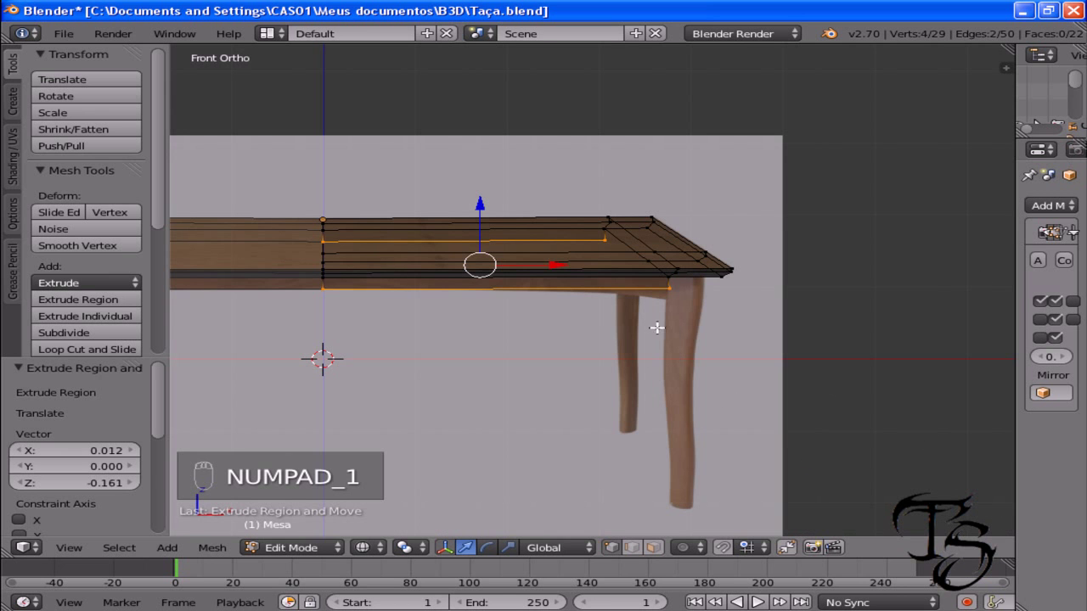
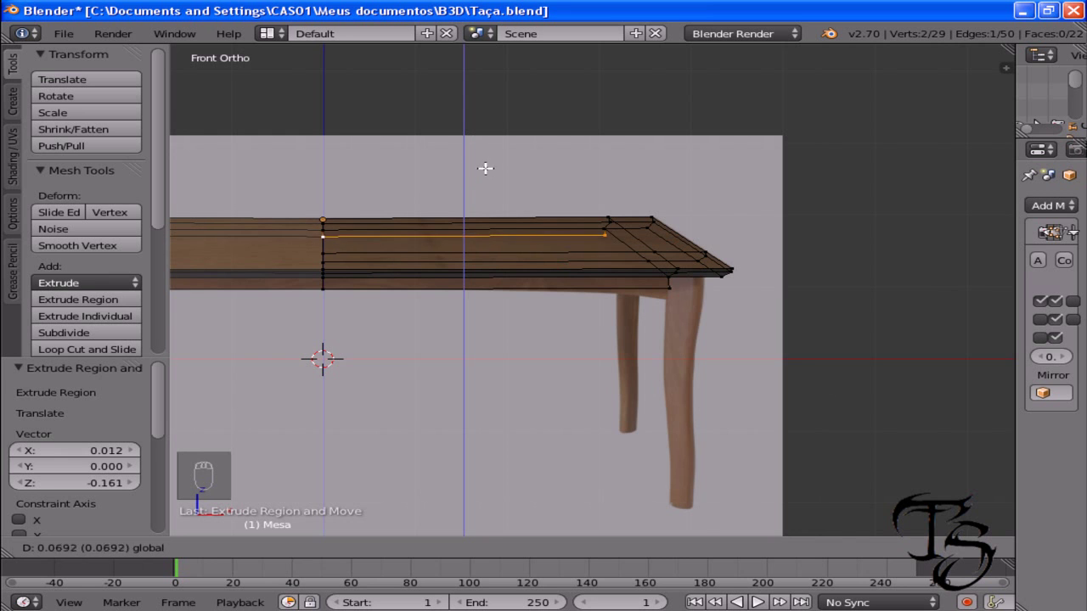
- Inspect the tabletop edges against the photo, undo the skirt strips and return to Object Mode
{"action": "left_click_drag", "start_coordinate": [734, 379], "coordinate": [550, 408]}
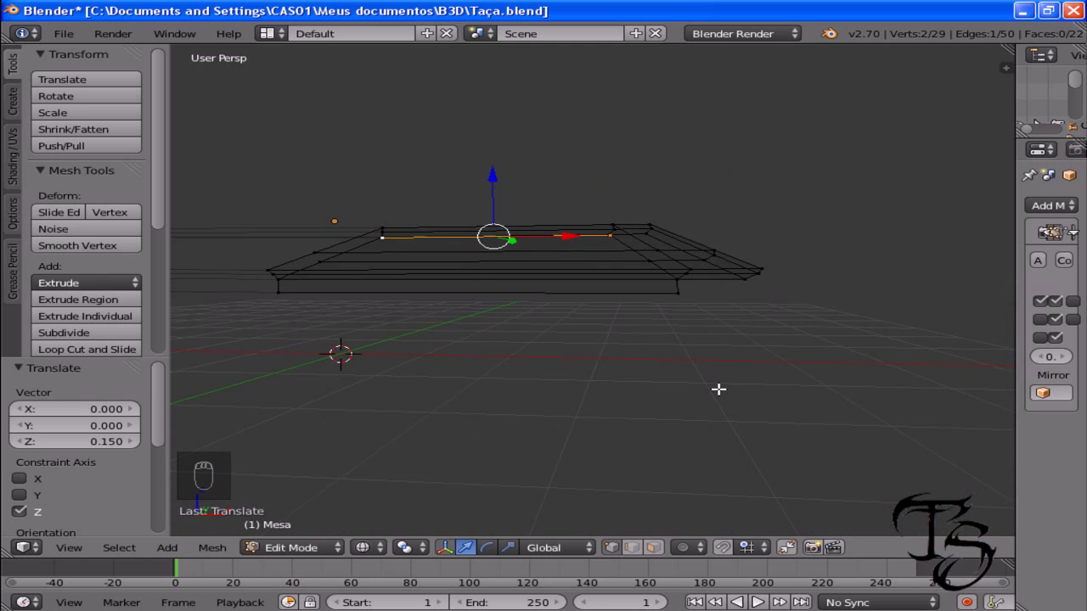
{"action": "key", "text": "KP_1"}
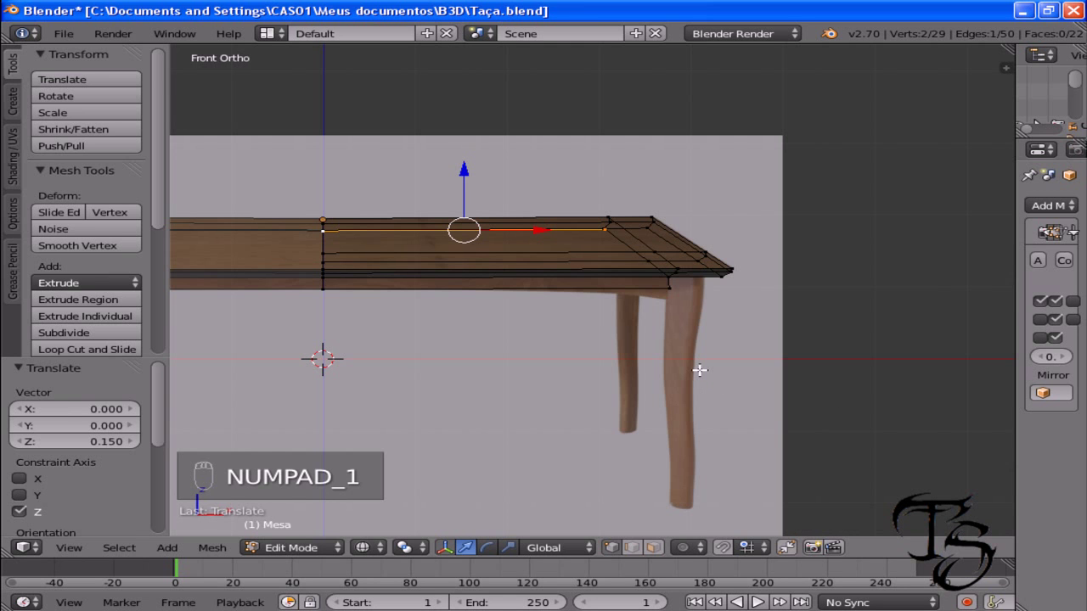
{"action": "key", "text": "ctrl+z"}
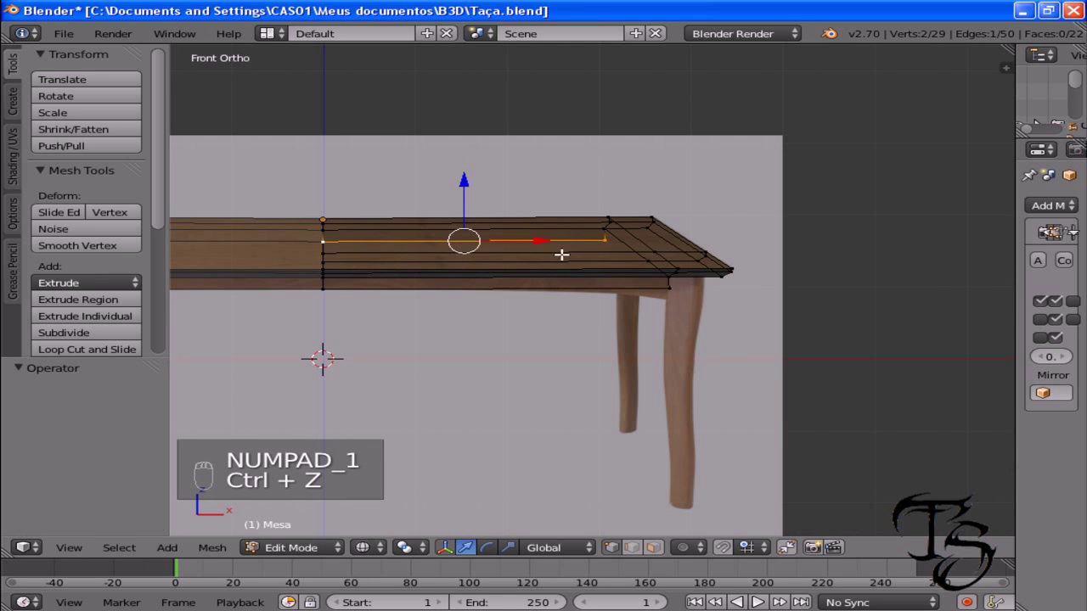
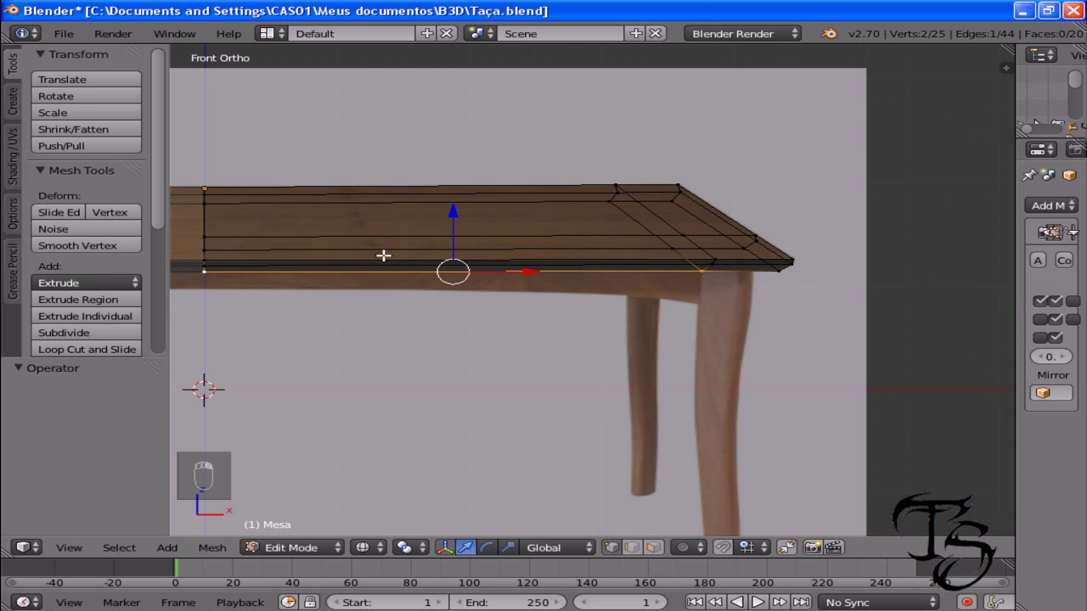
{"action": "key", "text": "Tab"}
{"action": "left_click_drag", "start_coordinate": [571, 286], "coordinate": [570, 285]}
- Check the tabletop's thickness from an angle in solid shading, then return to front ortho view
{"action": "key", "text": "z"}
{"action": "left_click", "coordinate": [571, 285]}
{"action": "left_click_drag", "start_coordinate": [593, 341], "coordinate": [330, 341]}
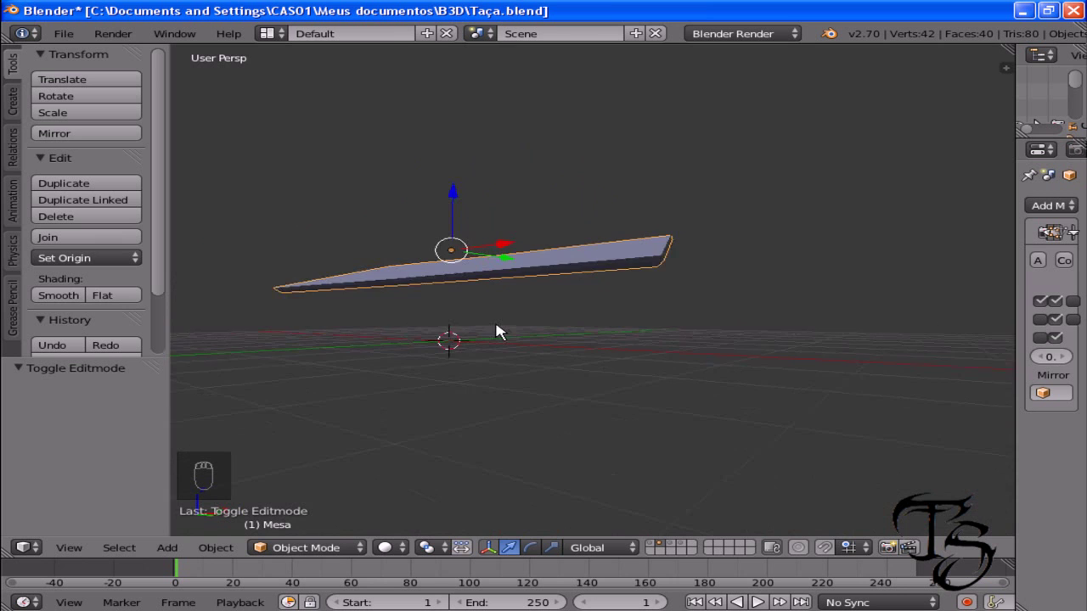
{"action": "key", "text": "KP_1"}
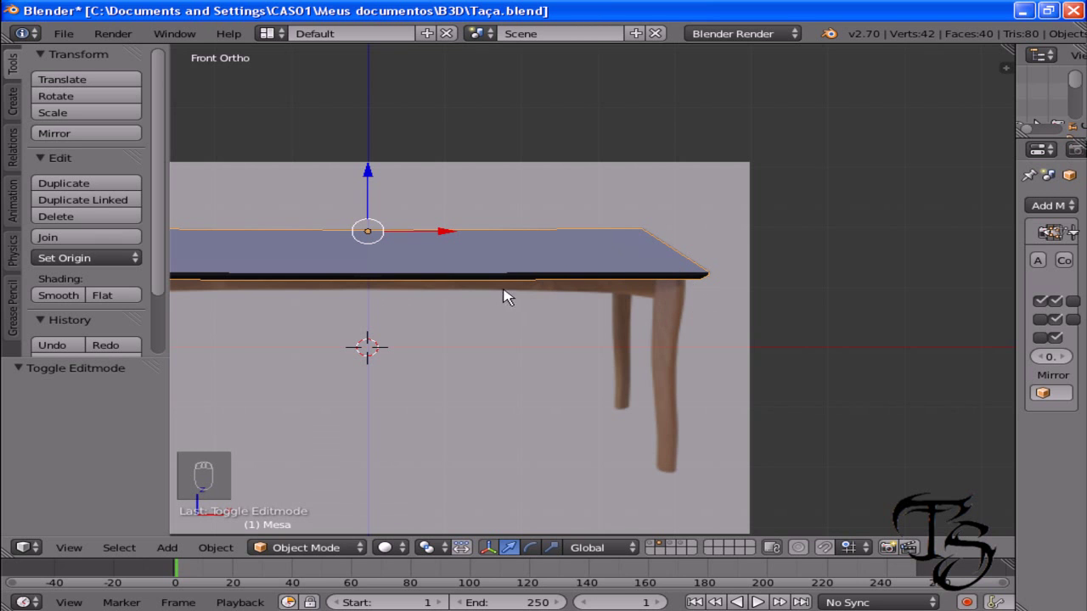
- Switch back to wireframe and re-enter Edit Mode to select the bottom front edge
{"action": "left_click_drag", "start_coordinate": [493, 280], "coordinate": [619, 276]}
{"action": "key", "text": "z"}
{"action": "key", "text": "Tab"}
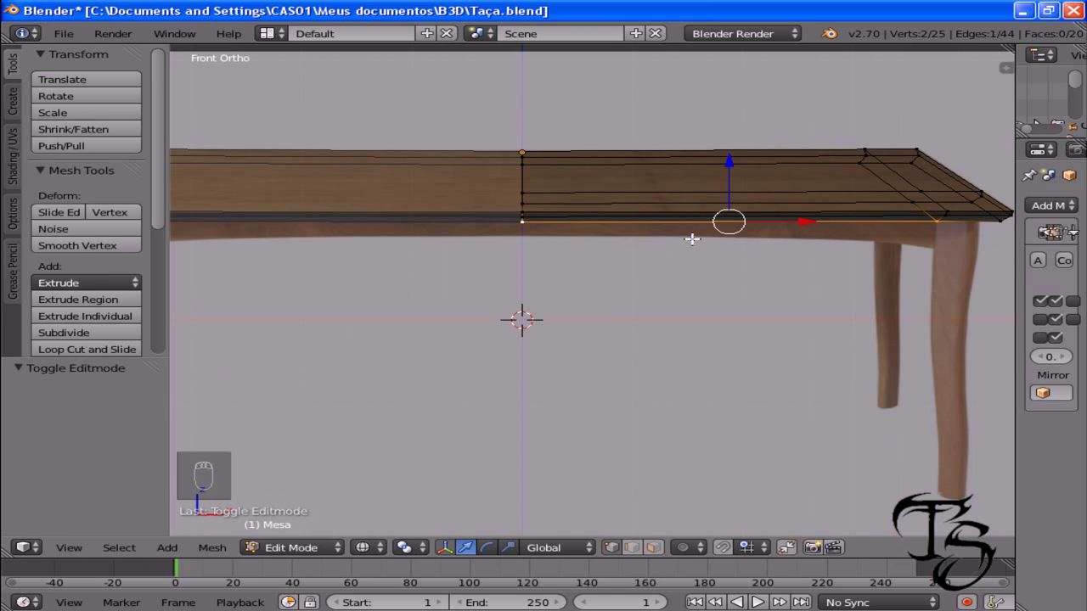
- Extrude the bottom front edge down to the skirt's bottom and subdivide it with 5 cuts
{"action": "key", "text": "e"}
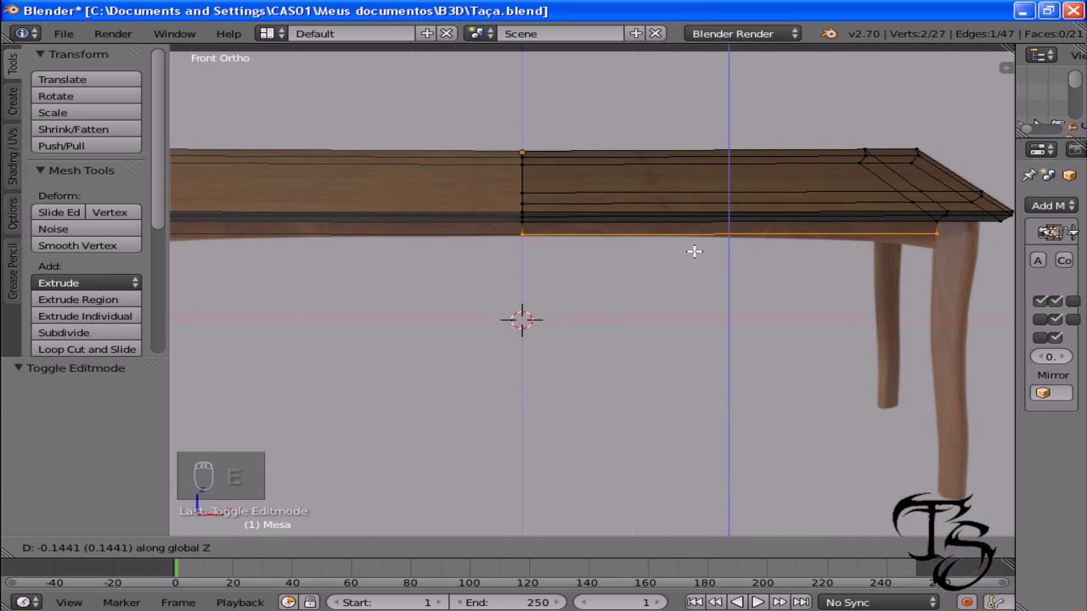
{"action": "left_click_drag", "start_coordinate": [758, 226], "coordinate": [530, 253]}
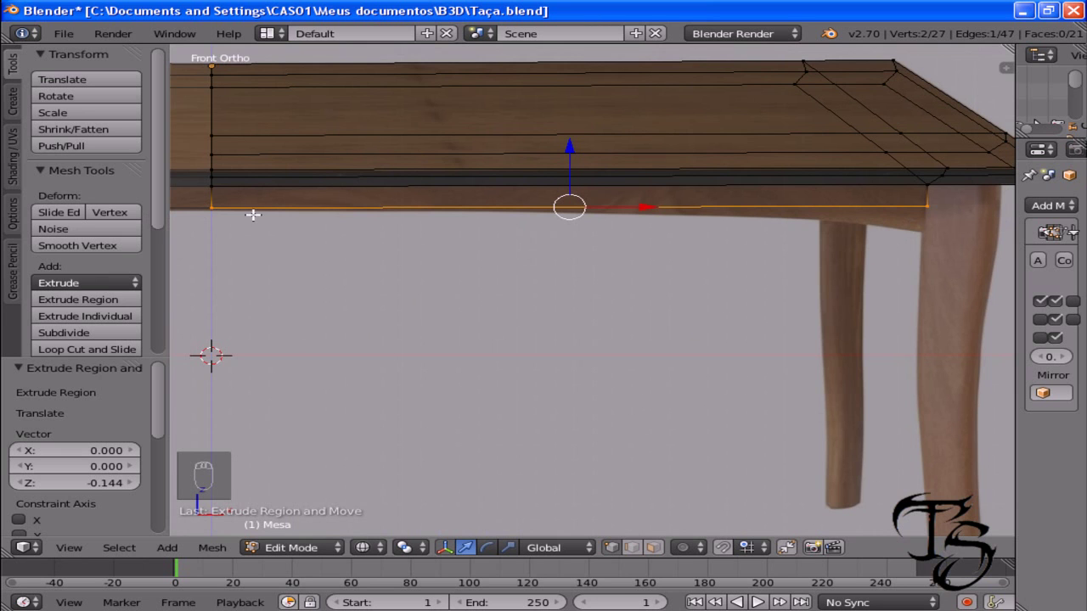
{"action": "key", "text": "w"}
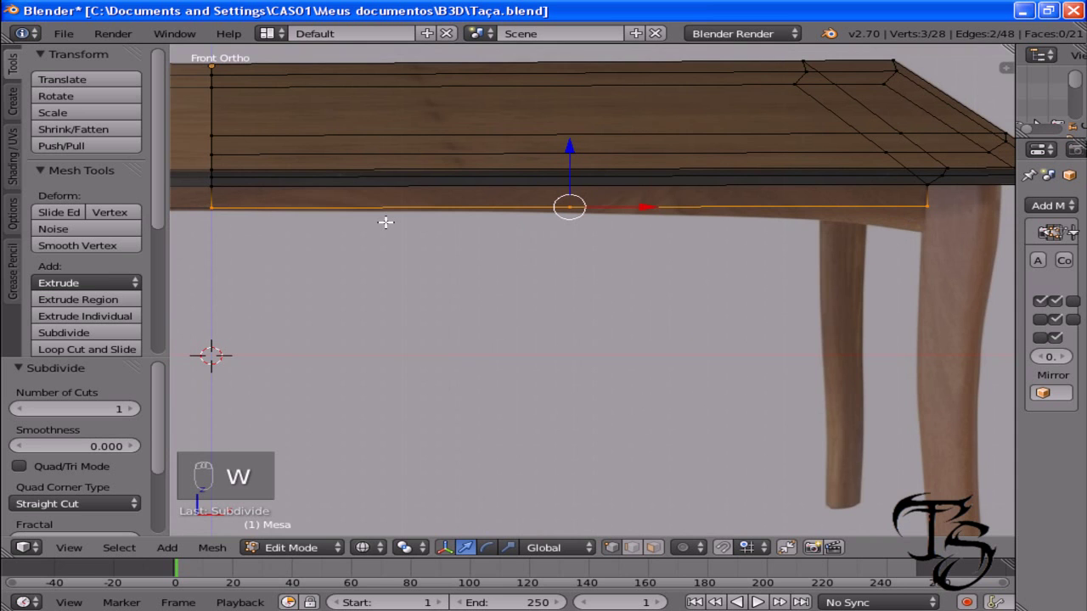
{"action": "left_click_drag", "start_coordinate": [378, 221], "coordinate": [139, 409]}
{"action": "left_click_drag", "start_coordinate": [139, 409], "coordinate": [237, 394]}
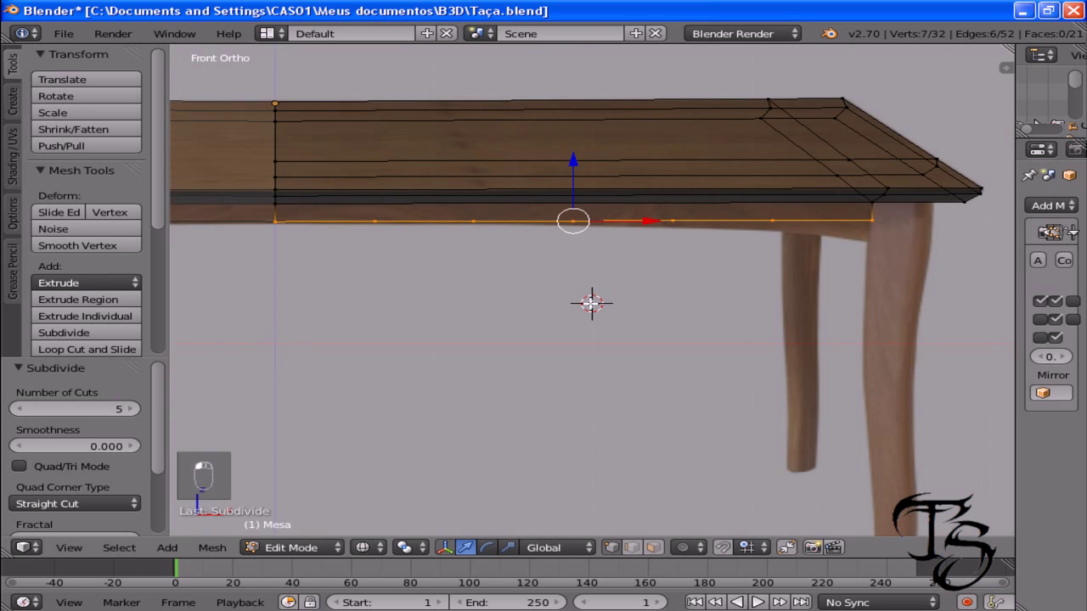
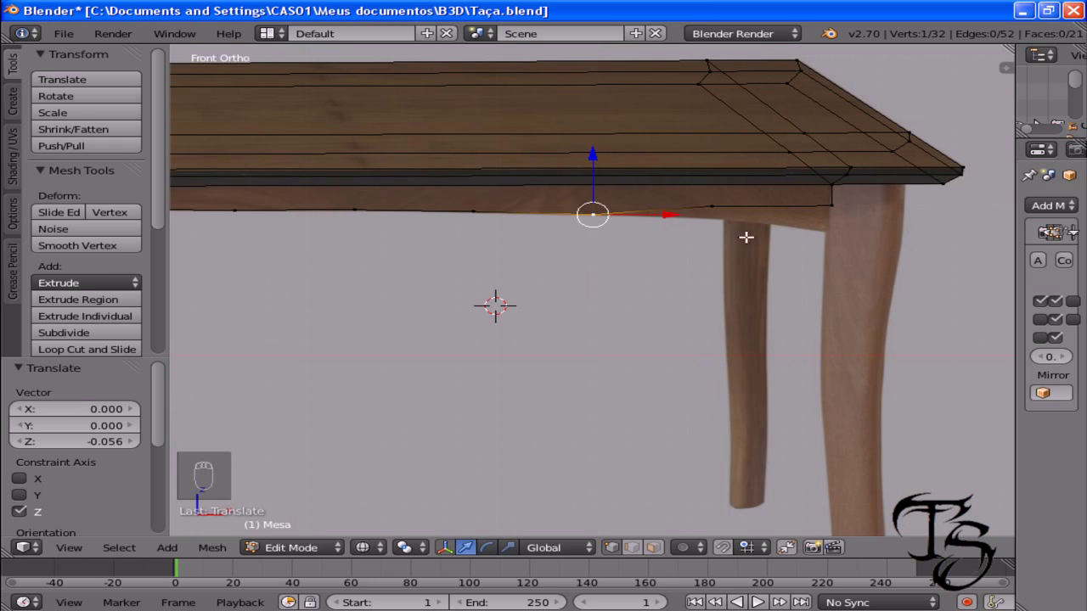
- Raise the skirt's lower-edge points so the edge slopes up toward the leg like the apron
{"action": "left_click_drag", "start_coordinate": [723, 209], "coordinate": [712, 151]}
{"action": "left_click", "coordinate": [712, 151]}
{"action": "left_click_drag", "start_coordinate": [708, 147], "coordinate": [711, 159]}
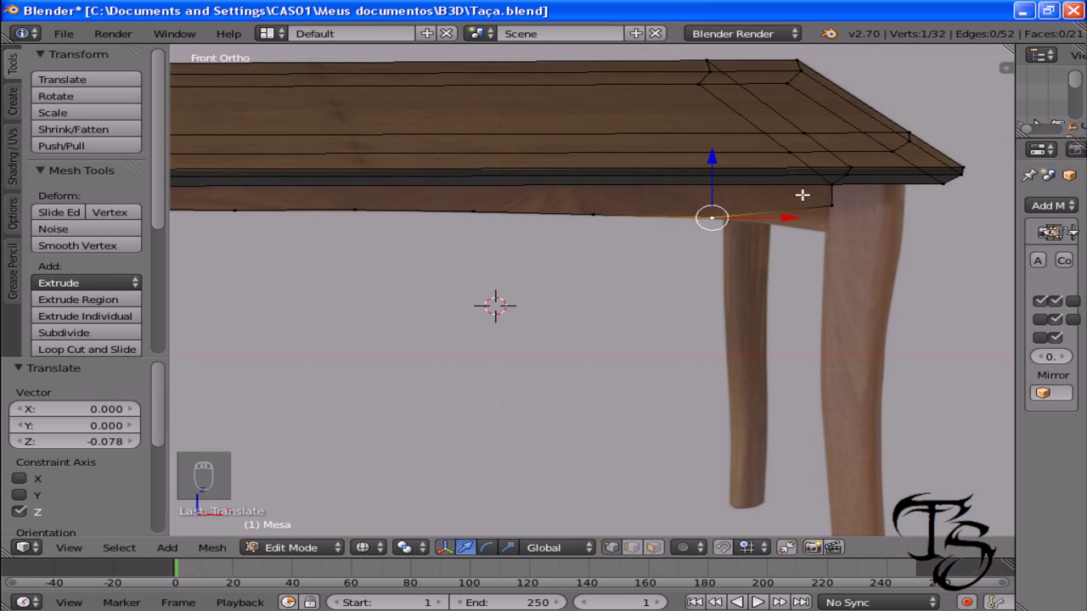
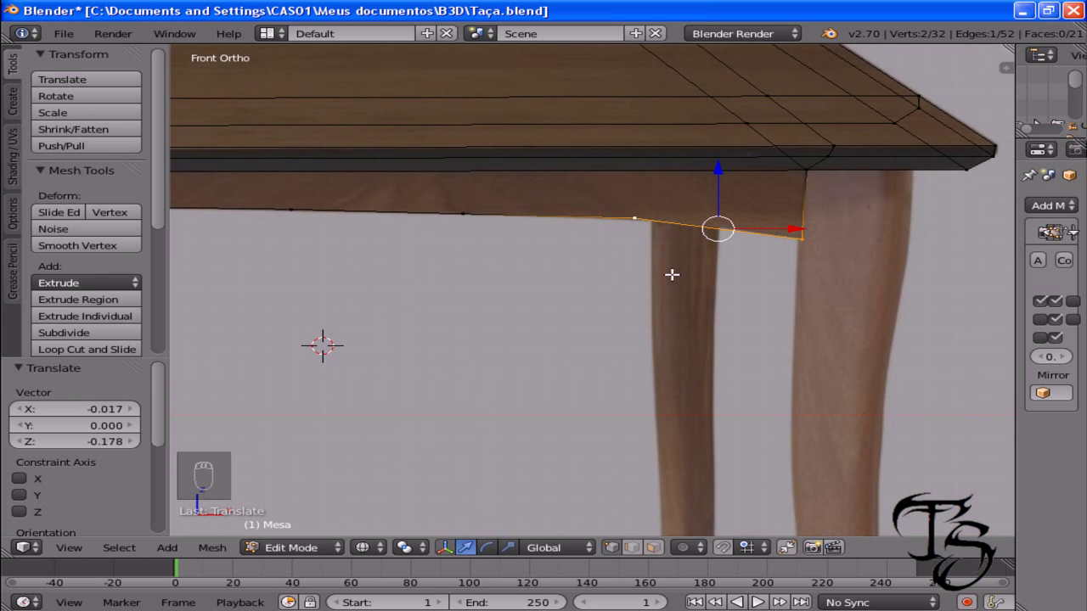
- Subdivide the end segment, slide the corner vertex along X toward the leg and check in solid shading
{"action": "key", "text": "w"}
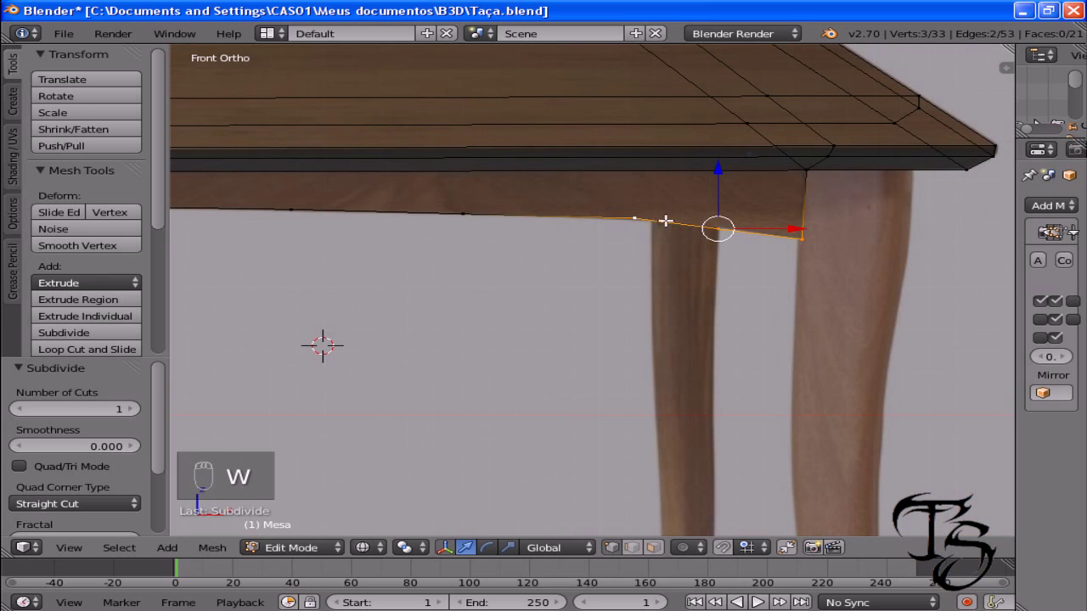
{"action": "left_click_drag", "start_coordinate": [721, 227], "coordinate": [757, 265]}
{"action": "key", "text": "g"}
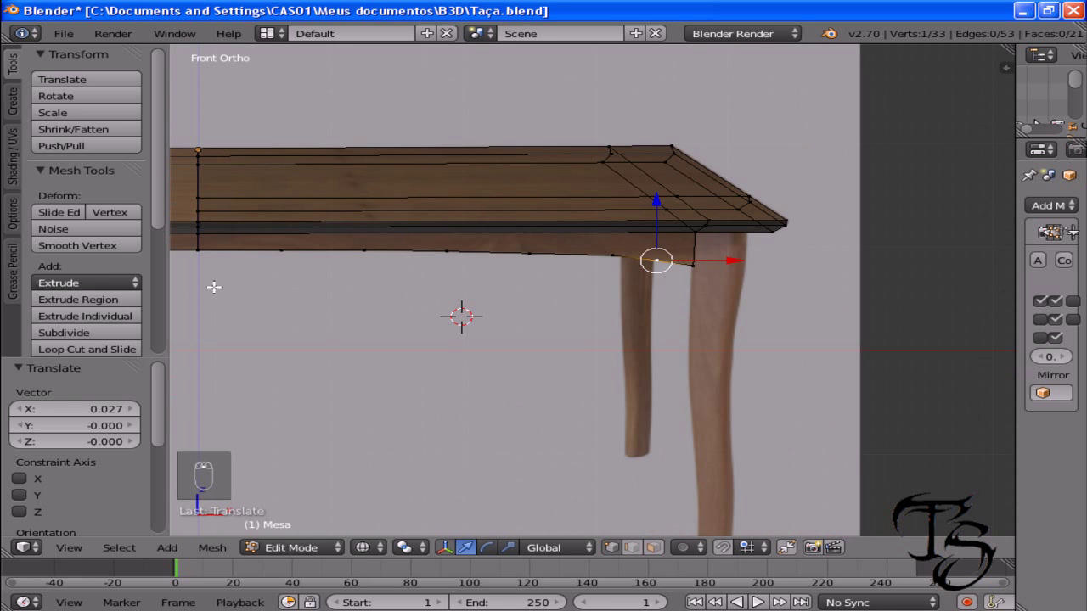
{"action": "key", "text": "z"}
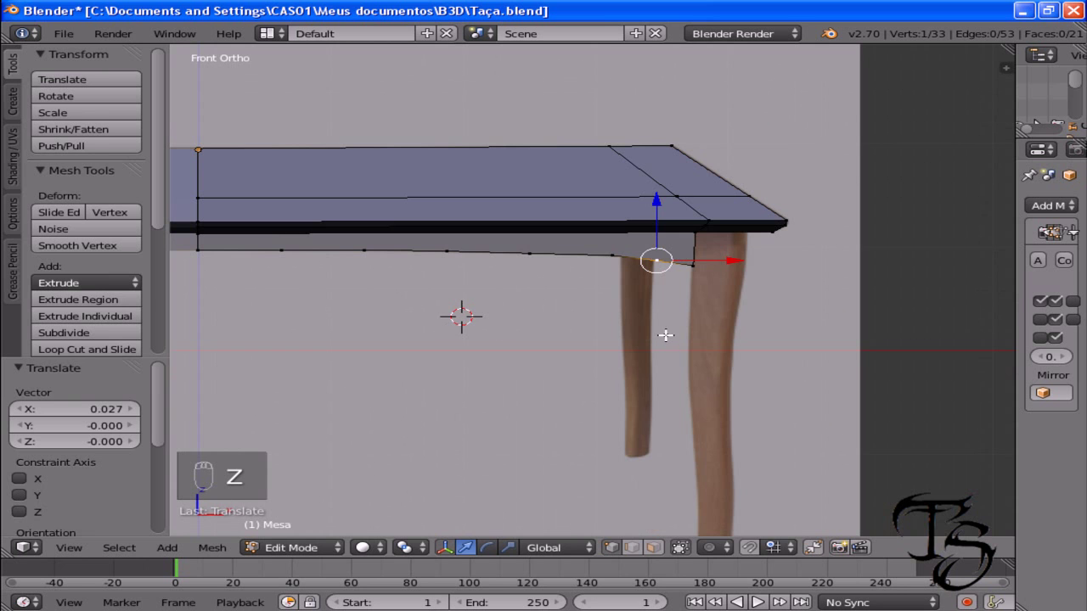
- Exit Edit Mode on the tabletop and frame the whole table with skirt and wine glass in front view
{"action": "key", "text": "Tab"}
{"action": "middle_click", "coordinate": [667, 338]}
{"action": "left_click_drag", "start_coordinate": [667, 338], "coordinate": [655, 382]}
{"action": "middle_click", "coordinate": [655, 383]}
{"action": "left_click_drag", "start_coordinate": [652, 546], "coordinate": [684, 548]}
{"action": "middle_click", "coordinate": [684, 547]}
{"action": "left_click_drag", "start_coordinate": [682, 553], "coordinate": [611, 487]}
{"action": "left_click_drag", "start_coordinate": [610, 488], "coordinate": [615, 178]}
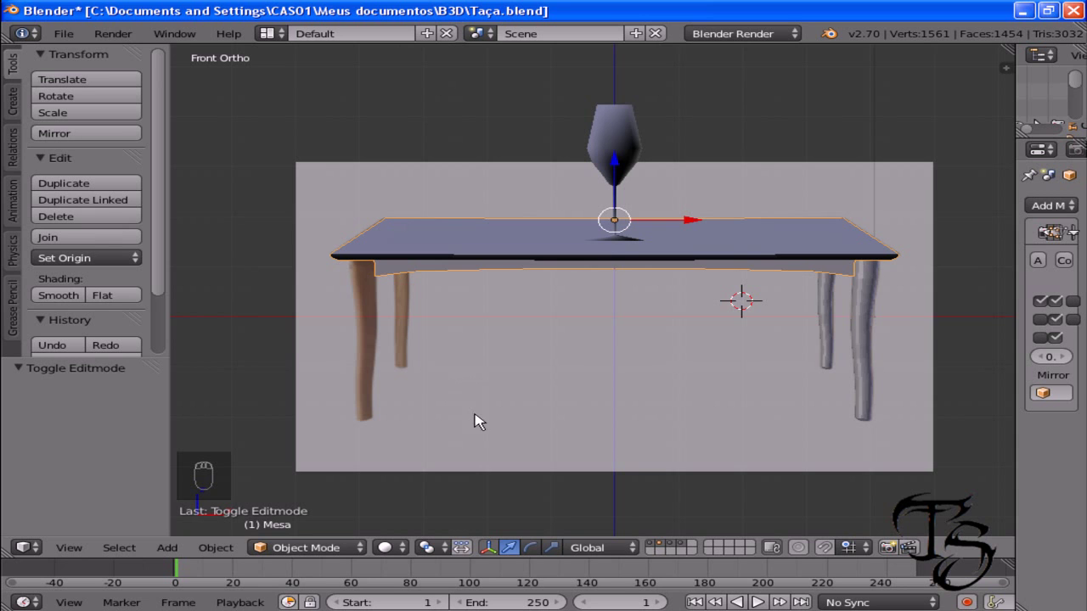
- Save the table file and widen the Properties editor to show the Mirror modifier
{"action": "left_click_drag", "start_coordinate": [573, 406], "coordinate": [649, 284]}
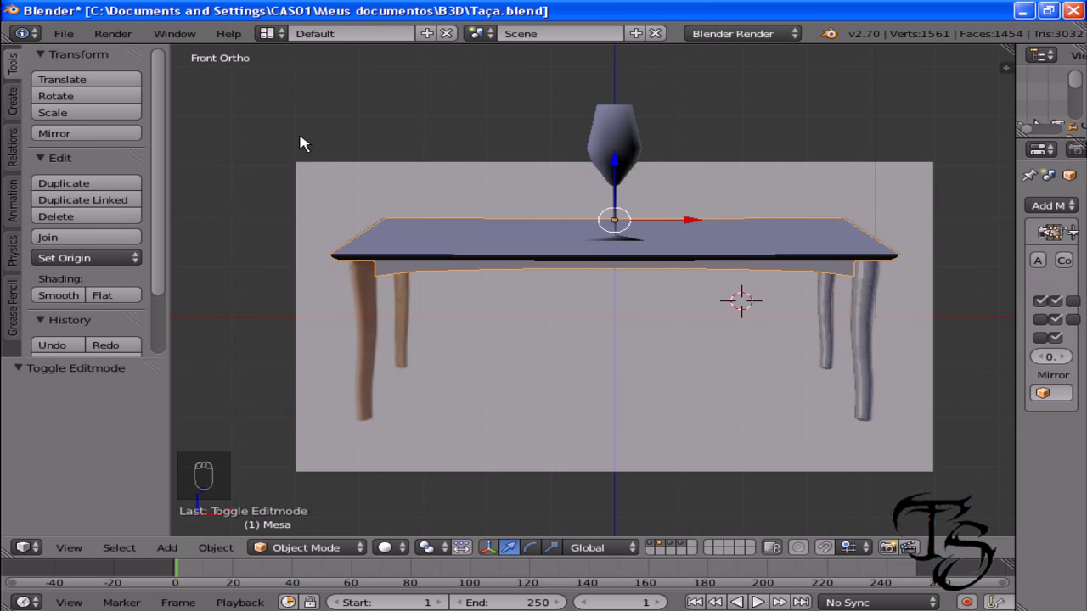
{"action": "left_click_drag", "start_coordinate": [67, 43], "coordinate": [122, 162]}
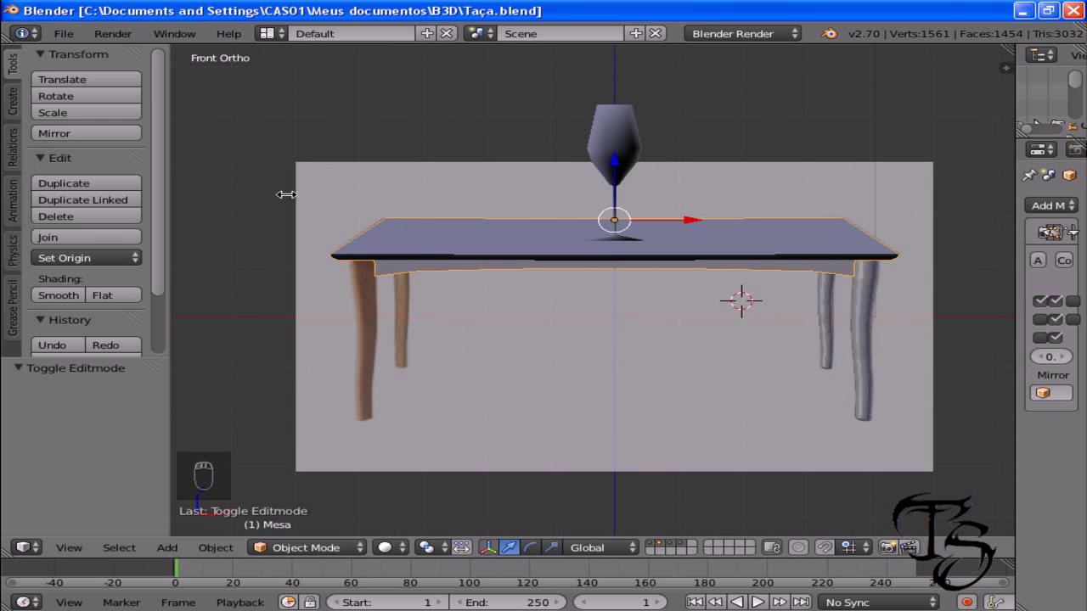
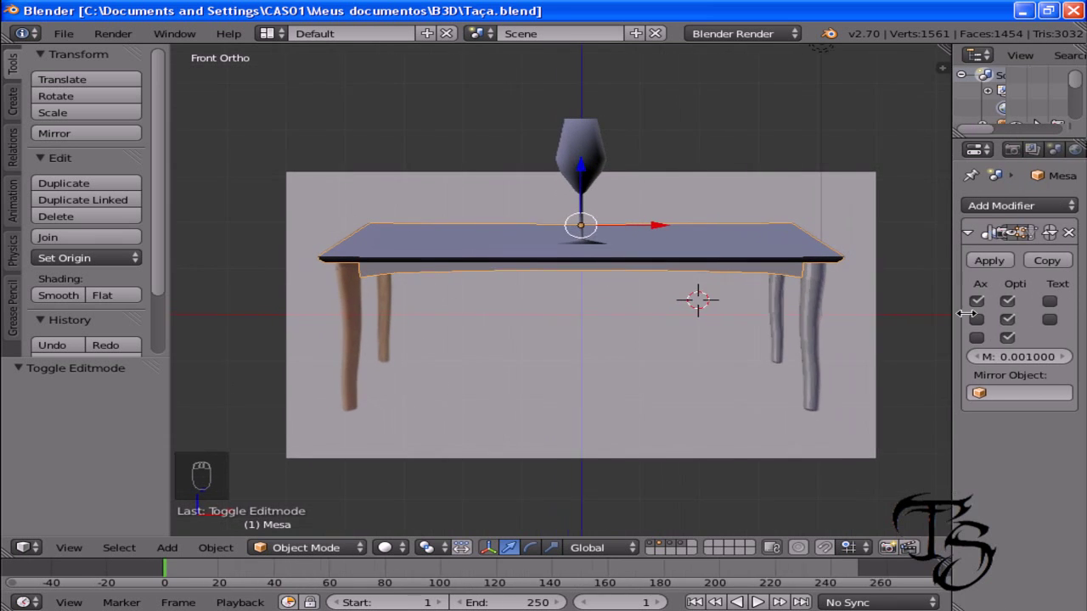
{"action": "left_click_drag", "start_coordinate": [566, 324], "coordinate": [564, 319]}
{"action": "key", "text": "Tab"}
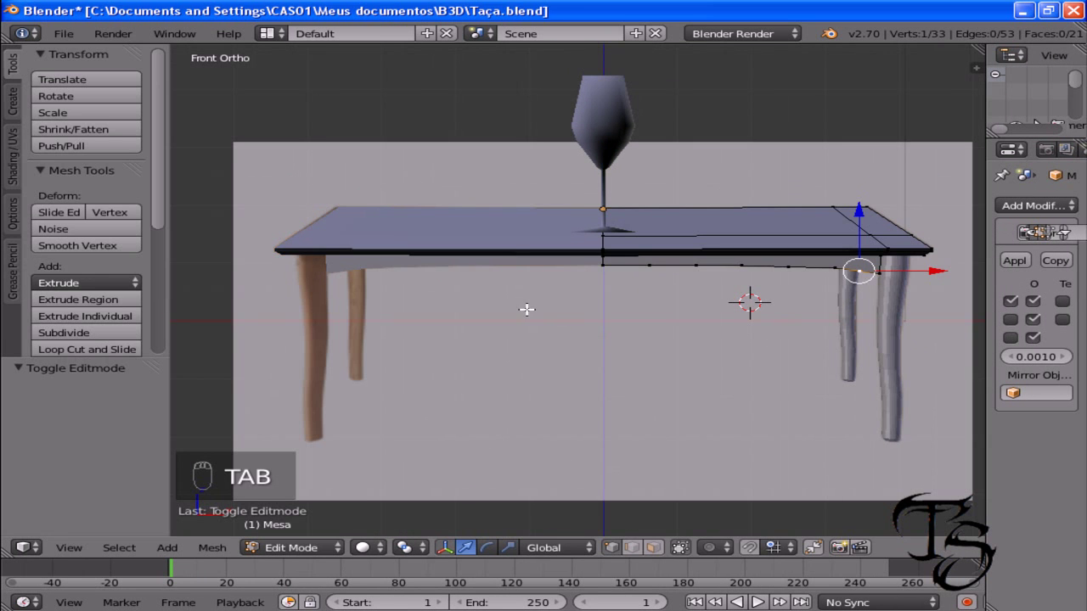
{"action": "key", "text": "Tab"}
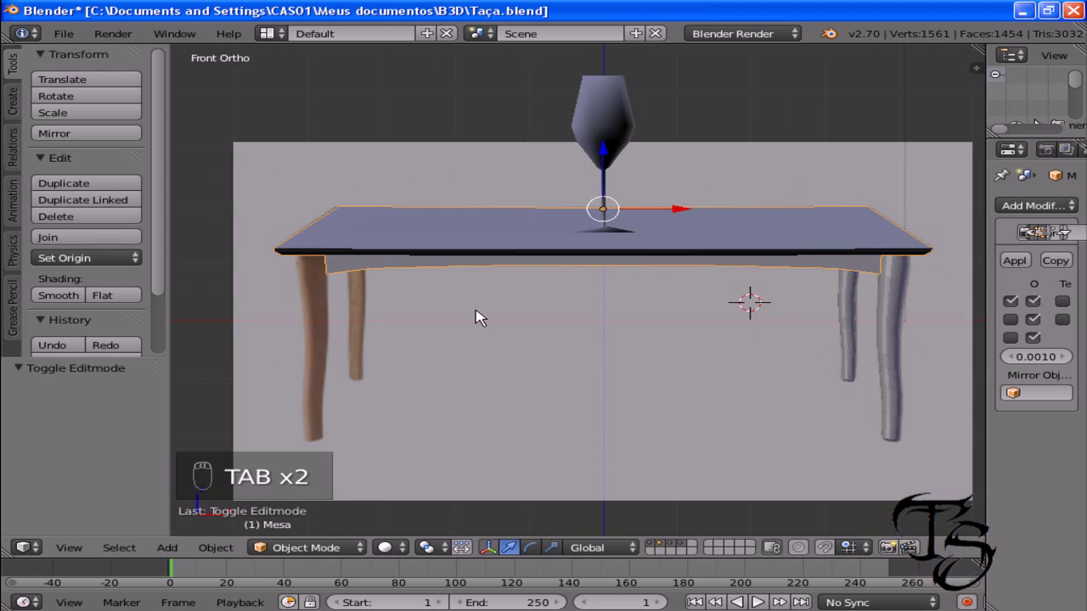